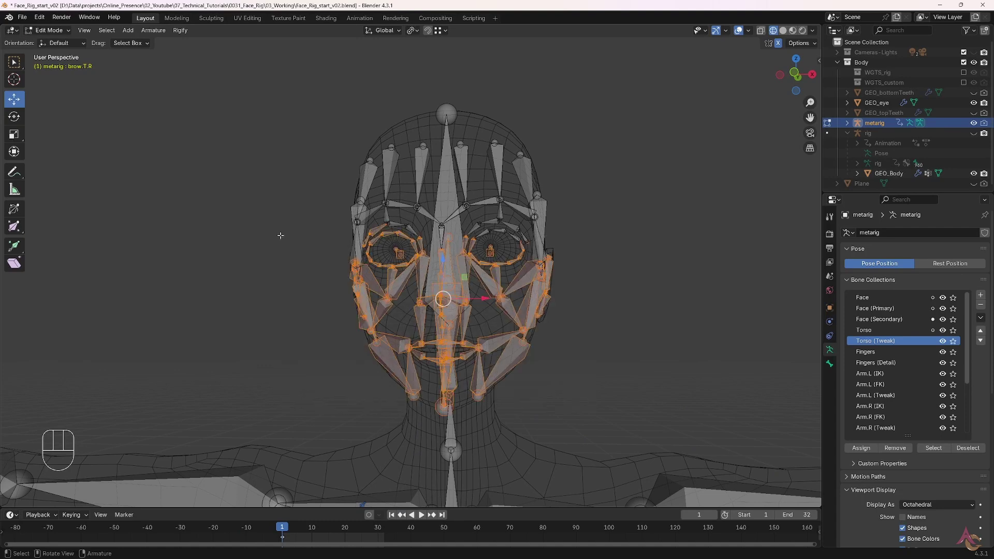
Step: Hide the eye and lower-face bones so only the forehead and brow bones stay visible
key("h")
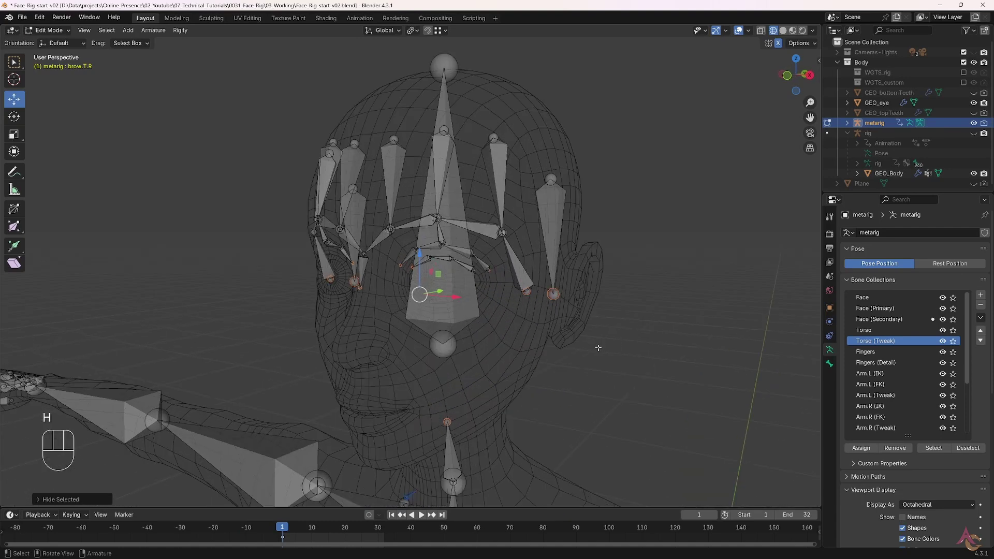
key("h")
left_click(529, 221)
key("h")
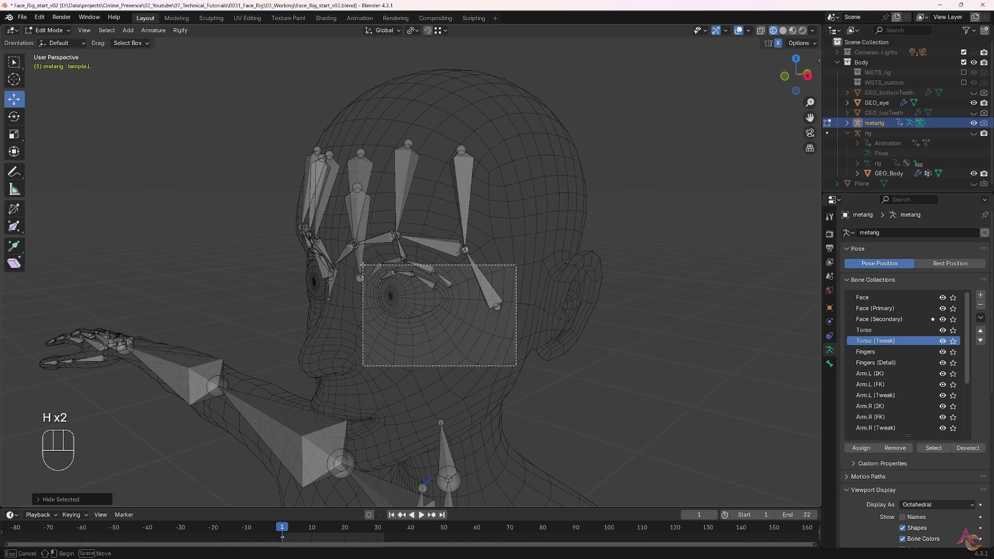
key("h")
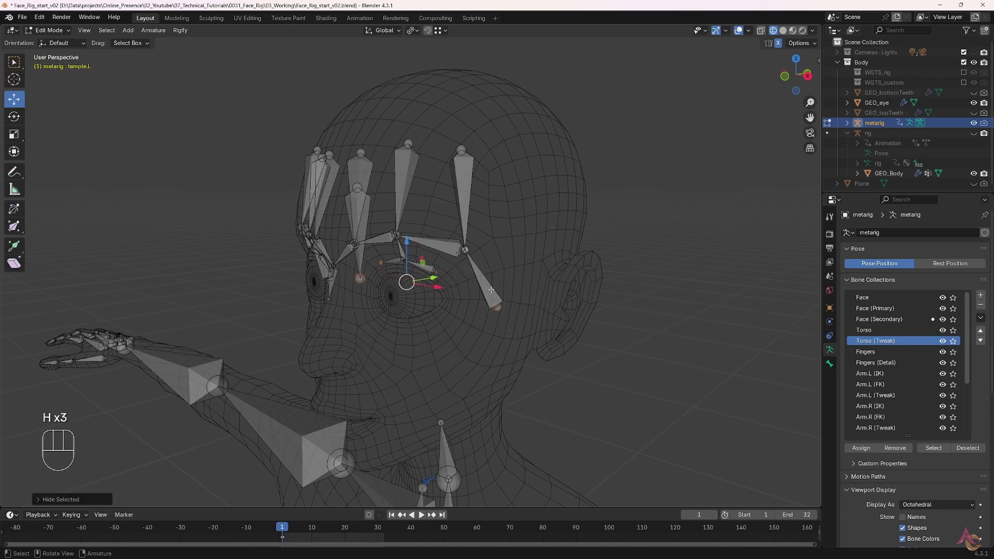
key("h")
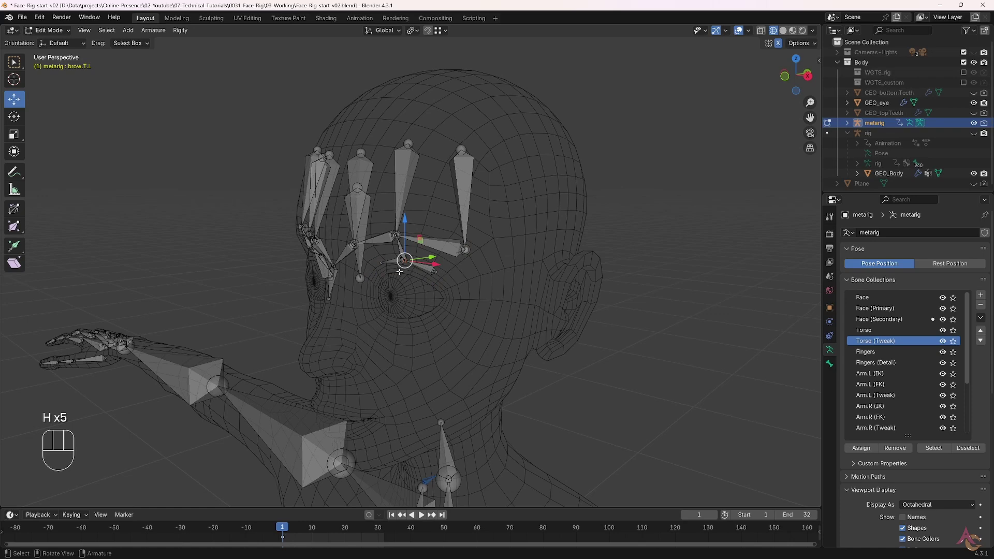
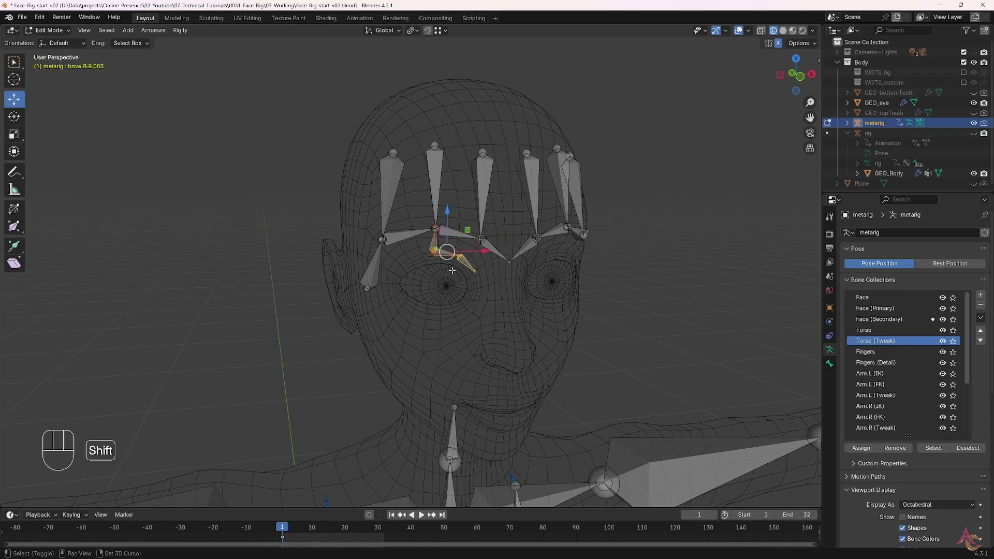
Step: Subdivide the three left forehead bones, creating forehead.L.003, .004 and .005
key("h")
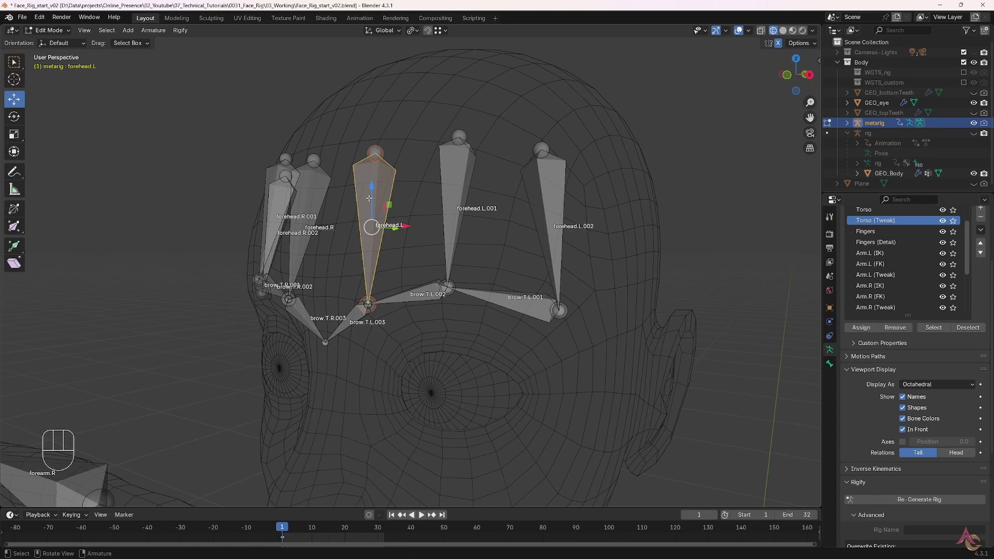
left_click(443, 286)
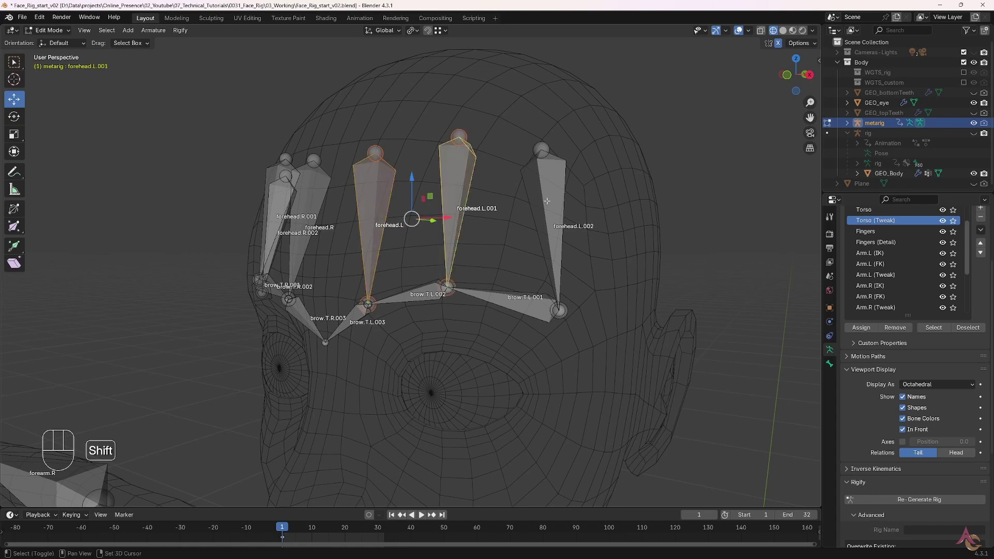
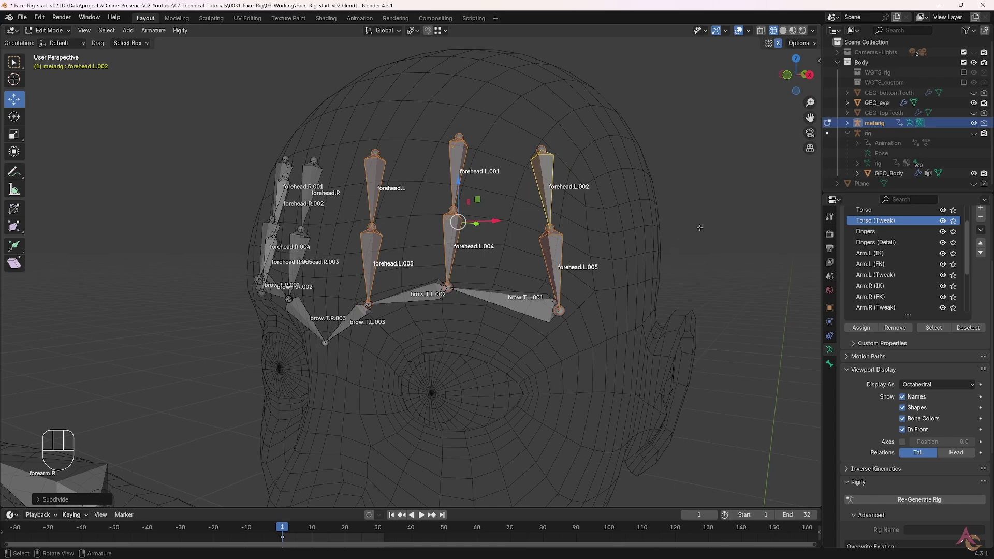
left_click(710, 221)
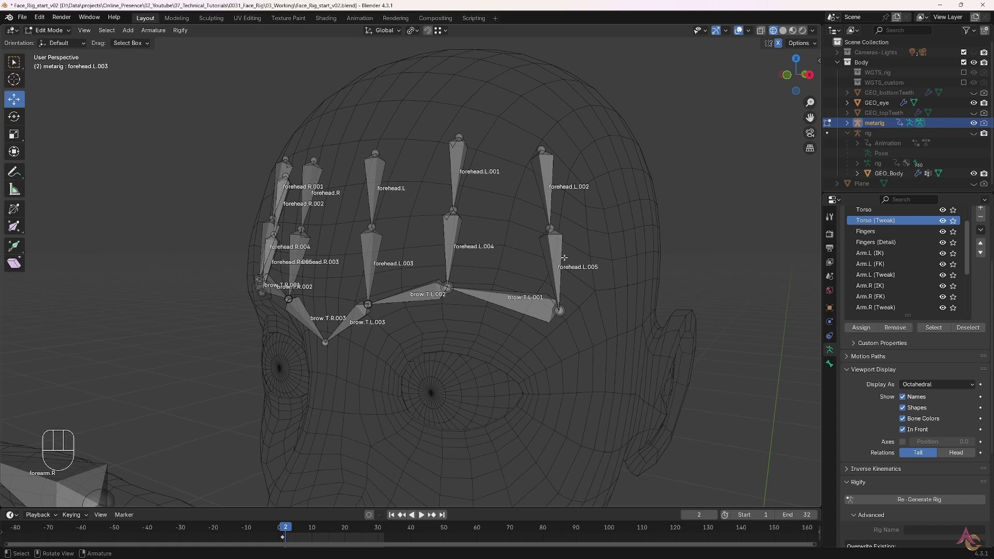
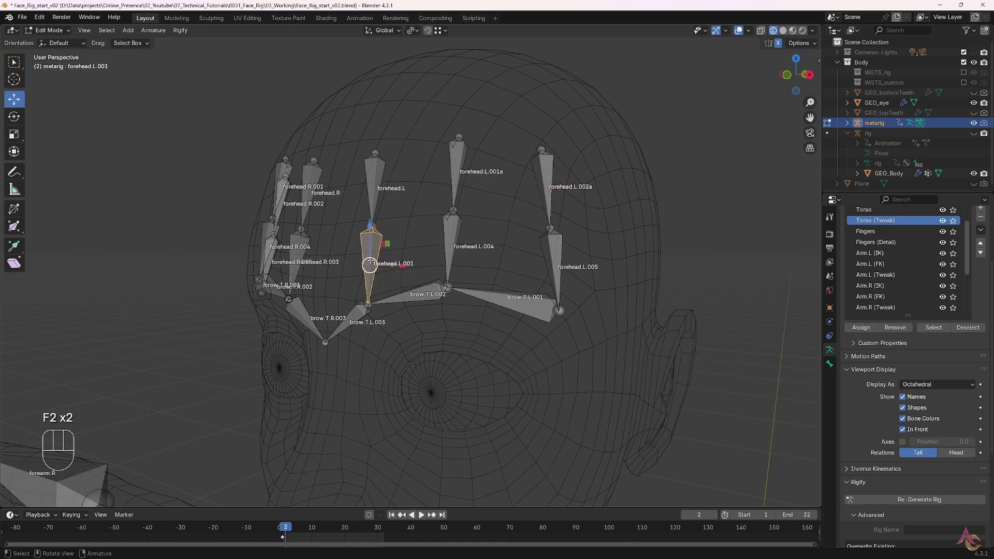
Step: Rename the new bones to forehead.L.002, .003 and .004 so the sequence runs in order
left_click(441, 287)
key("F2")
key("BackSpace")
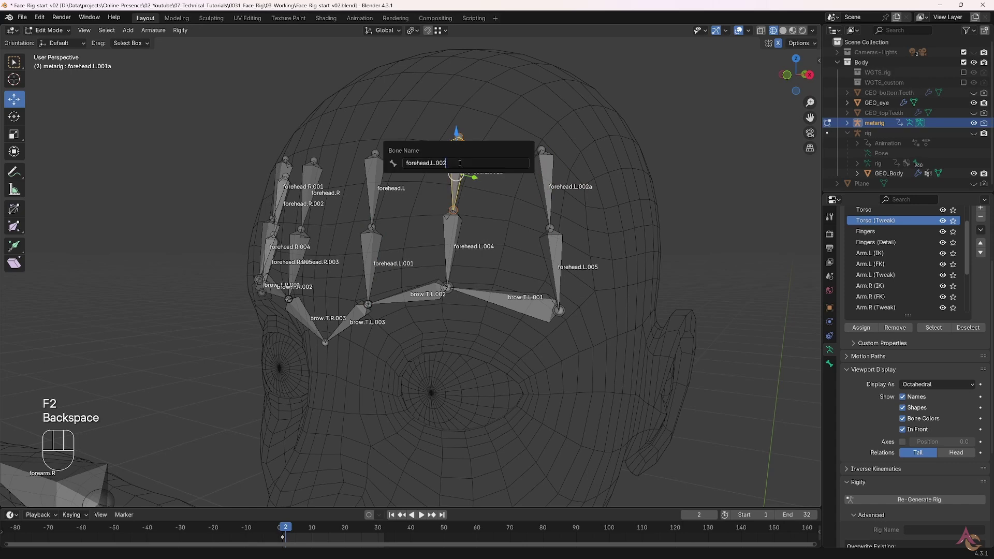
key("F2")
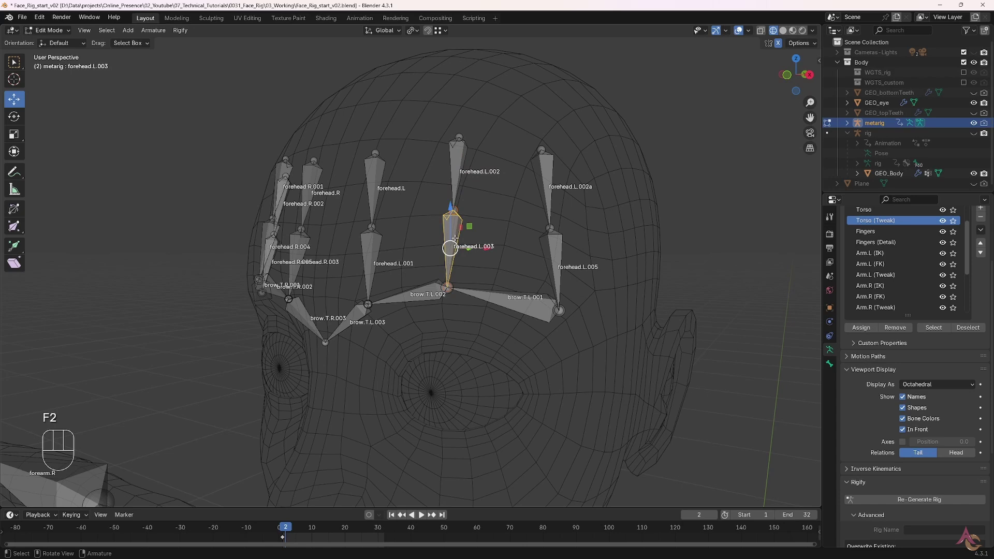
key("F2")
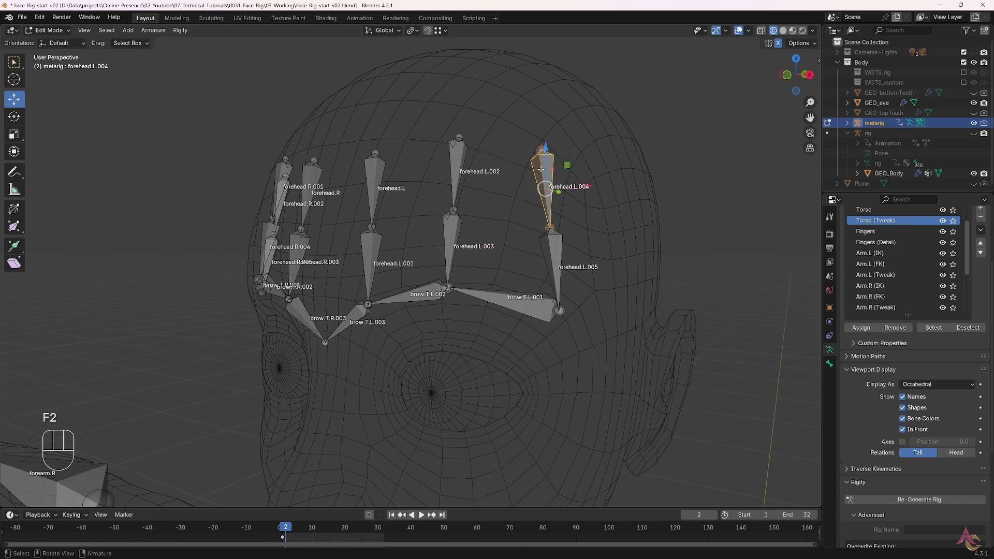
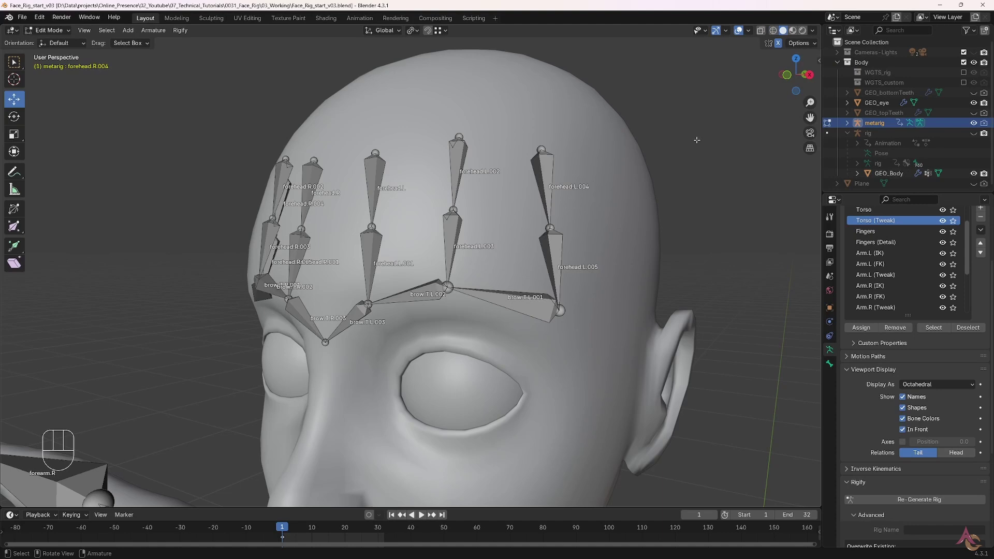
Step: Select forehead.L, unhide the remaining face bones and leave Edit Mode, saving as v03
left_click(444, 286)
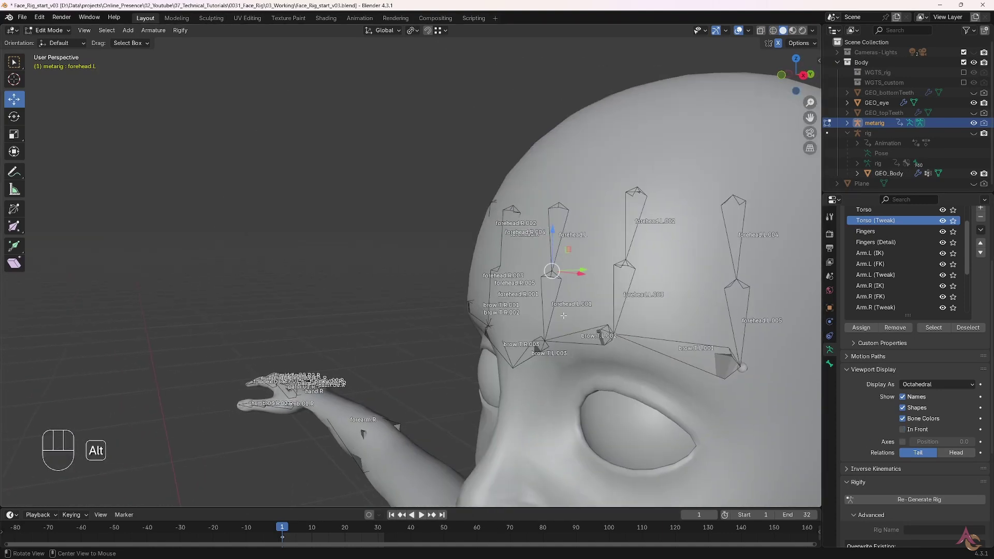
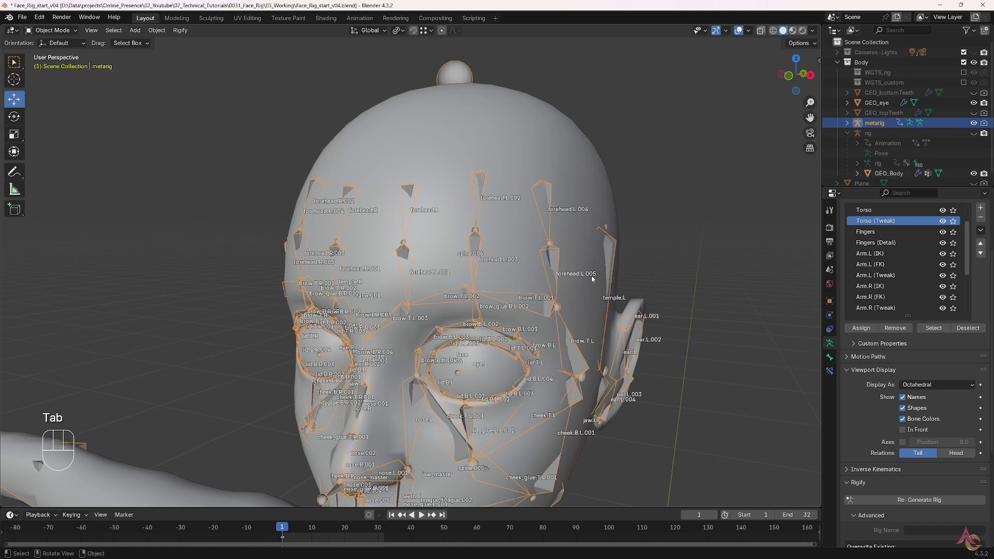
Step: Turn off bone names, unhide the rig and Re-Generate Rig from the metarig
left_click(906, 402)
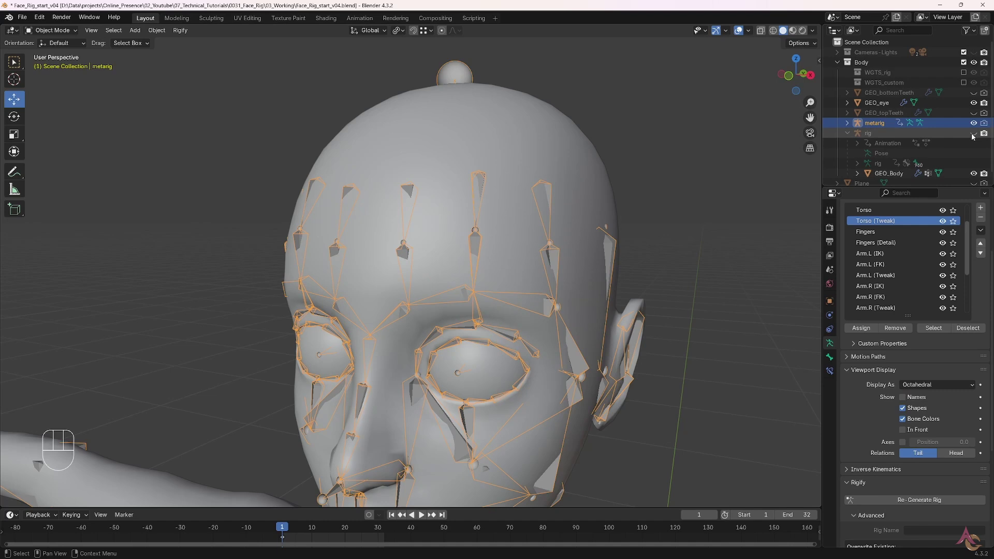
left_click(975, 135)
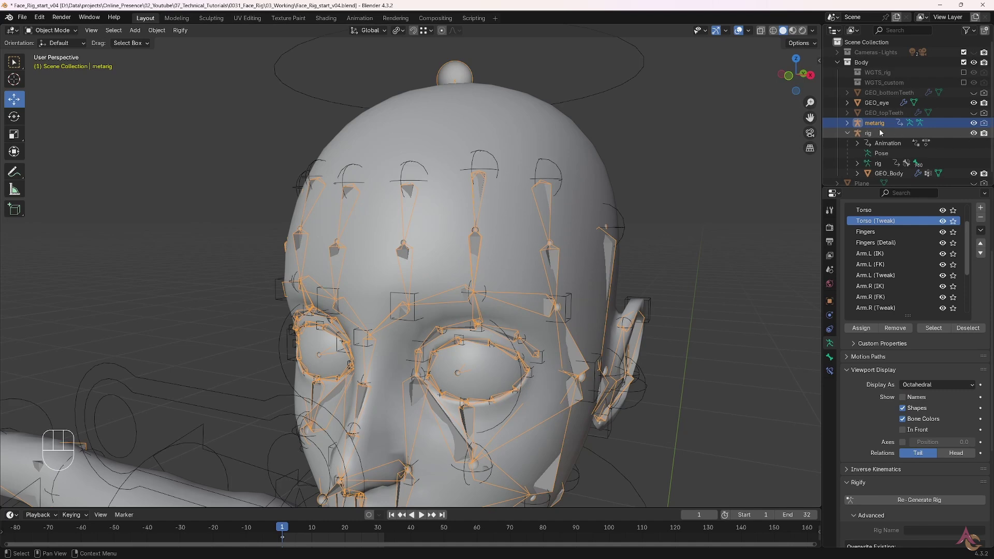
left_click(878, 126)
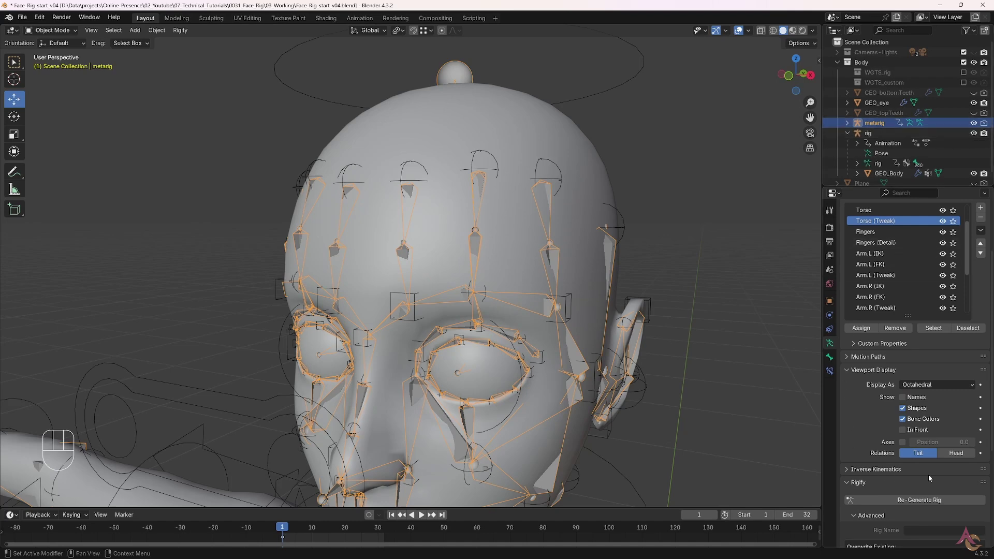
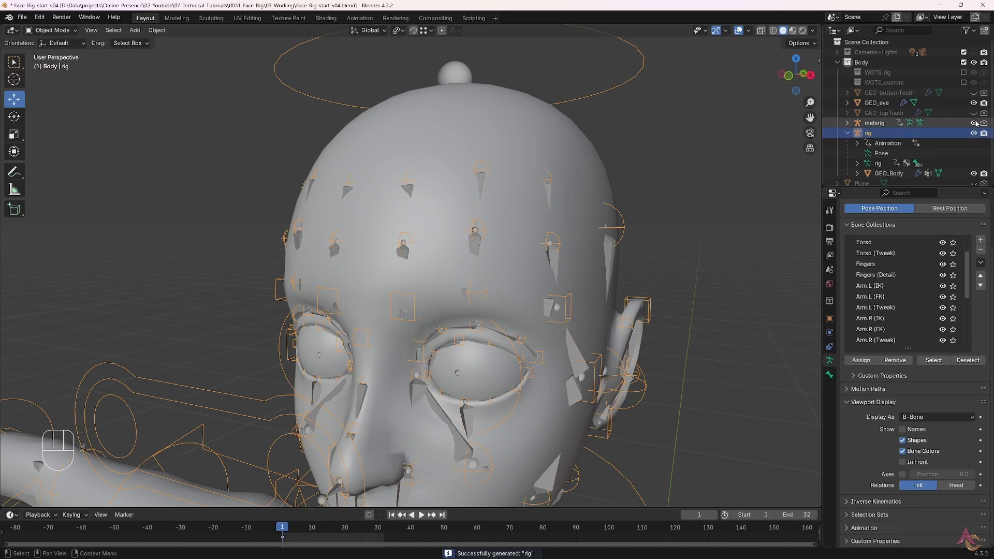
Step: Parent the body mesh to the rig with automatic weights and enter Pose Mode
left_click(976, 123)
key("ctrl+p")
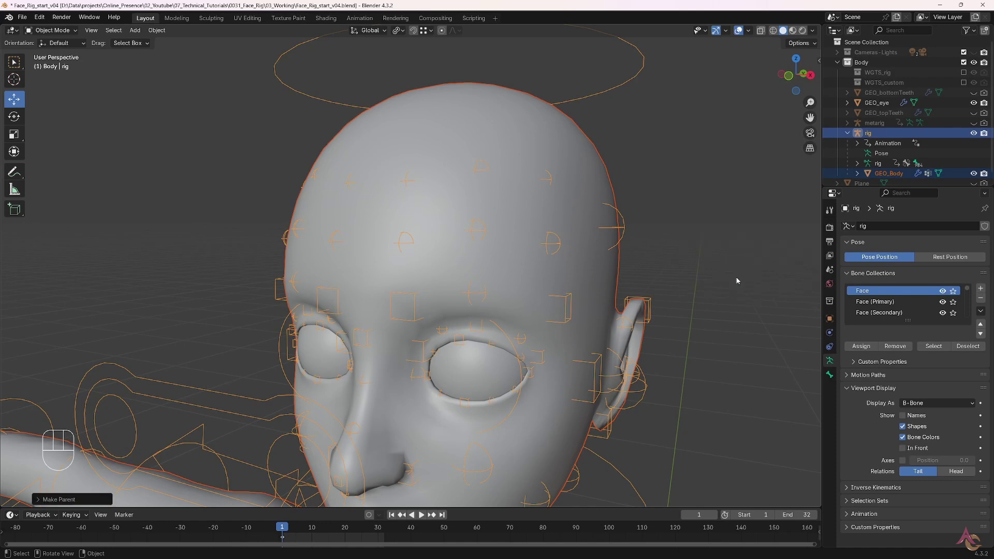
key("Tab")
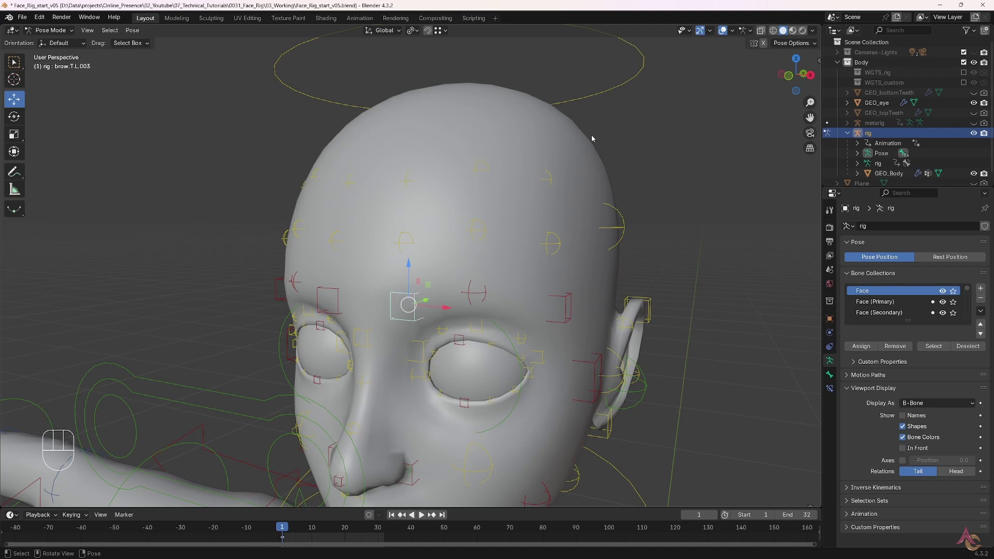
Step: Move the brow.T.L.003 control to check how the forehead stretches
left_click_drag(732, 33, 601, 293)
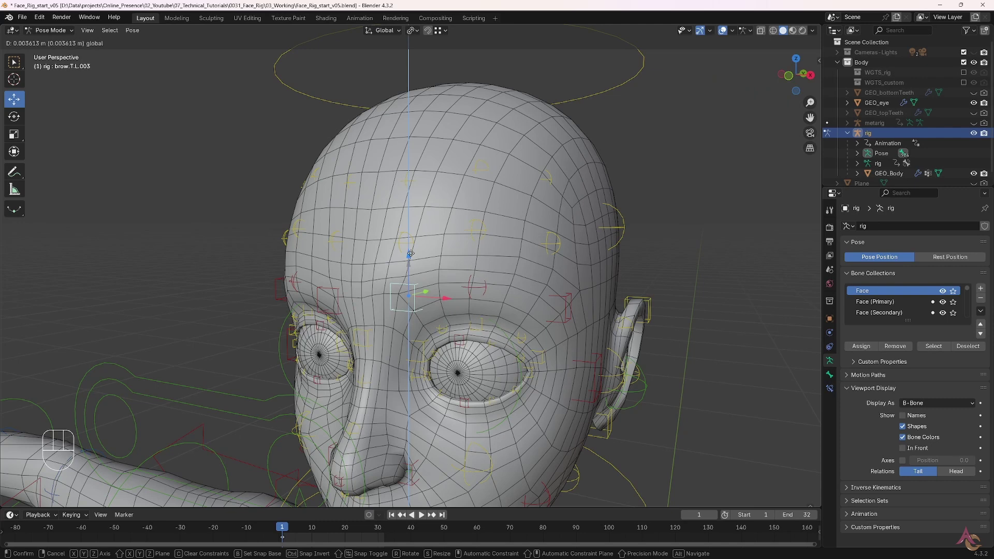
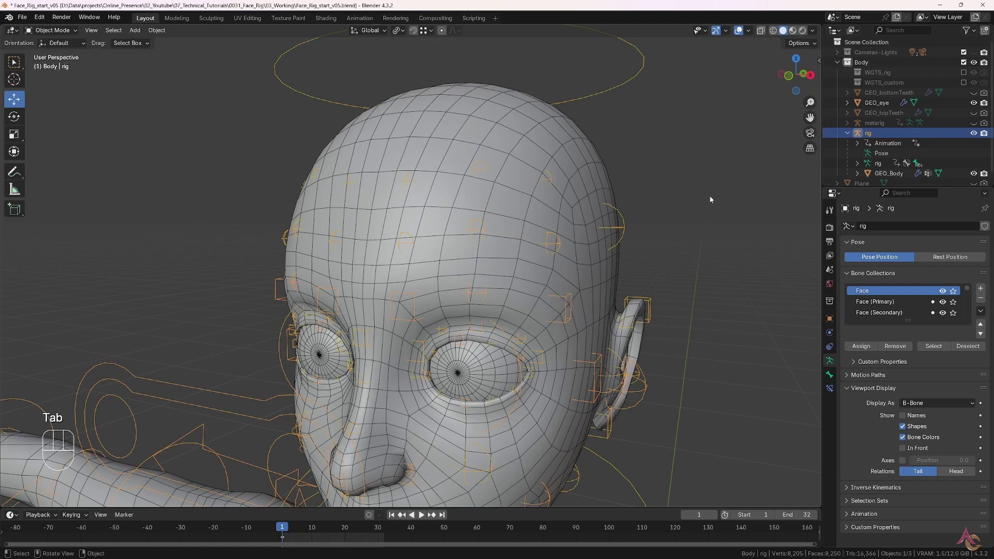
Step: Hide the rig and body mesh, then unhide and select the metarig
left_click(976, 137)
left_click(978, 178)
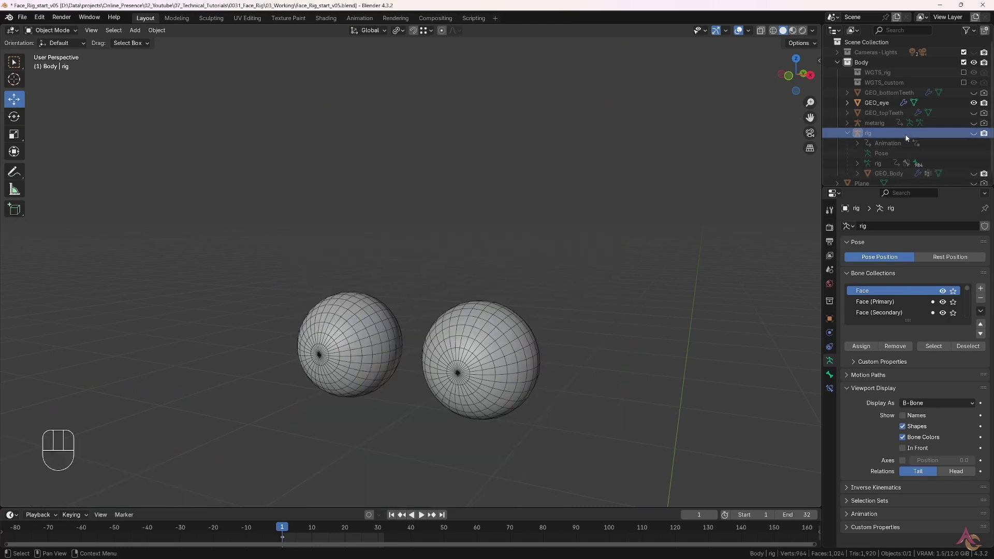
left_click(975, 126)
left_click(977, 104)
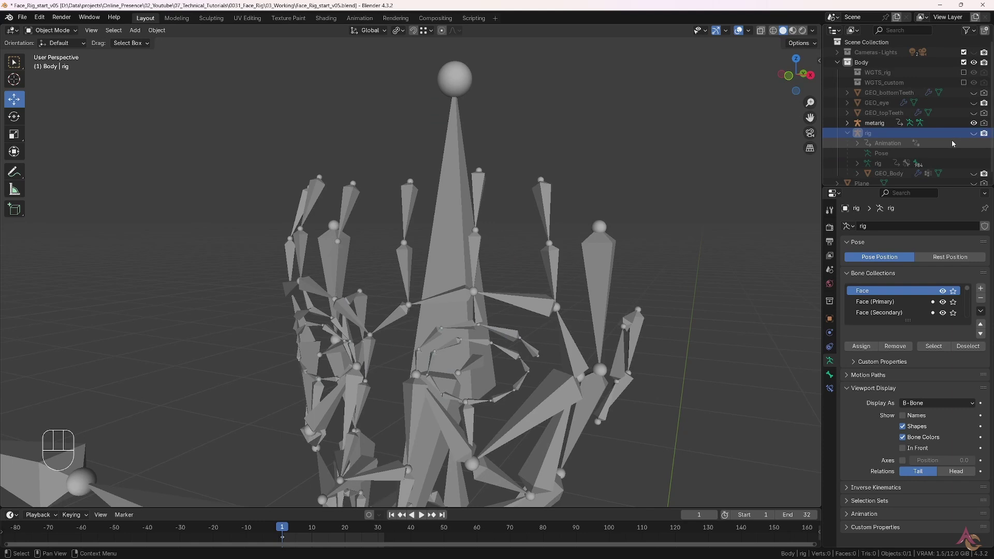
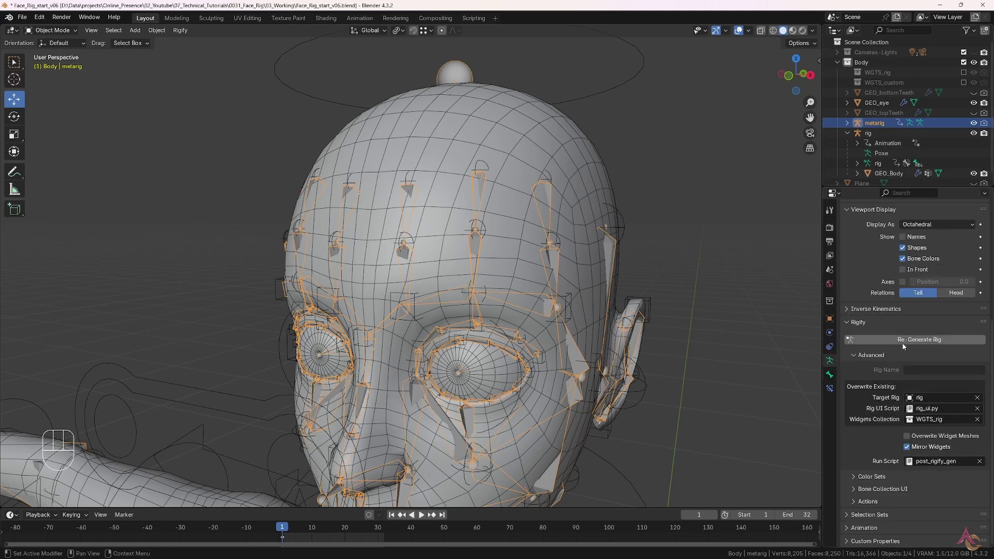
Step: Re-Generate Rig, enter Pose Mode and move brow.T.L.003 to test the forehead again
left_click(975, 124)
left_click(874, 137)
key("Tab")
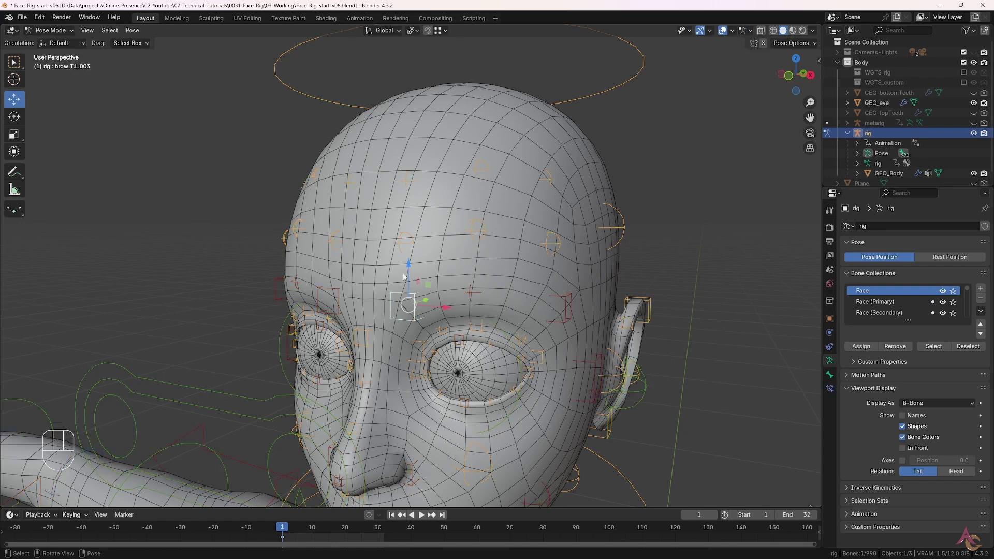
left_click(410, 265)
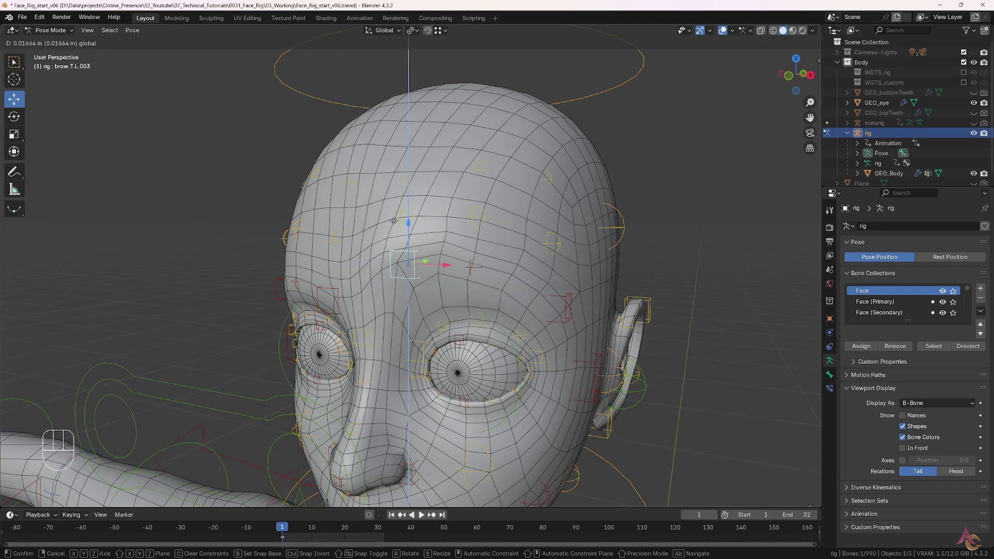
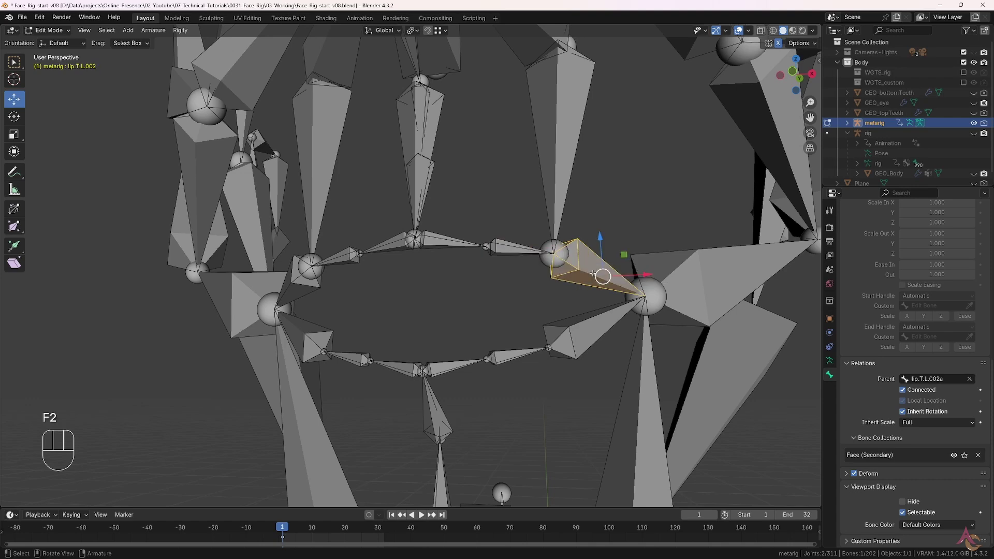
Step: Rename the subdivided left lip bones in sequence, e.g. lip.B.L.002
key("F2")
key("BackSpace")
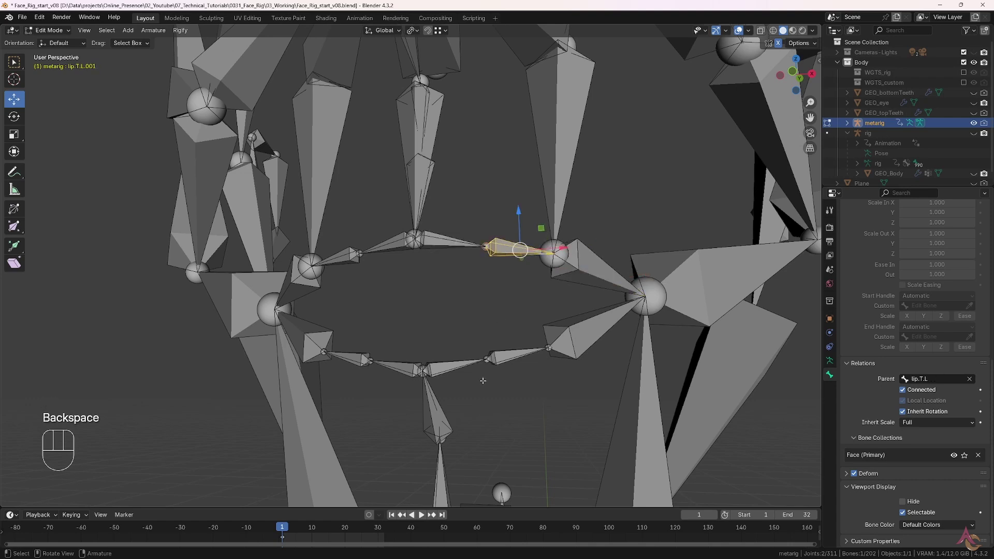